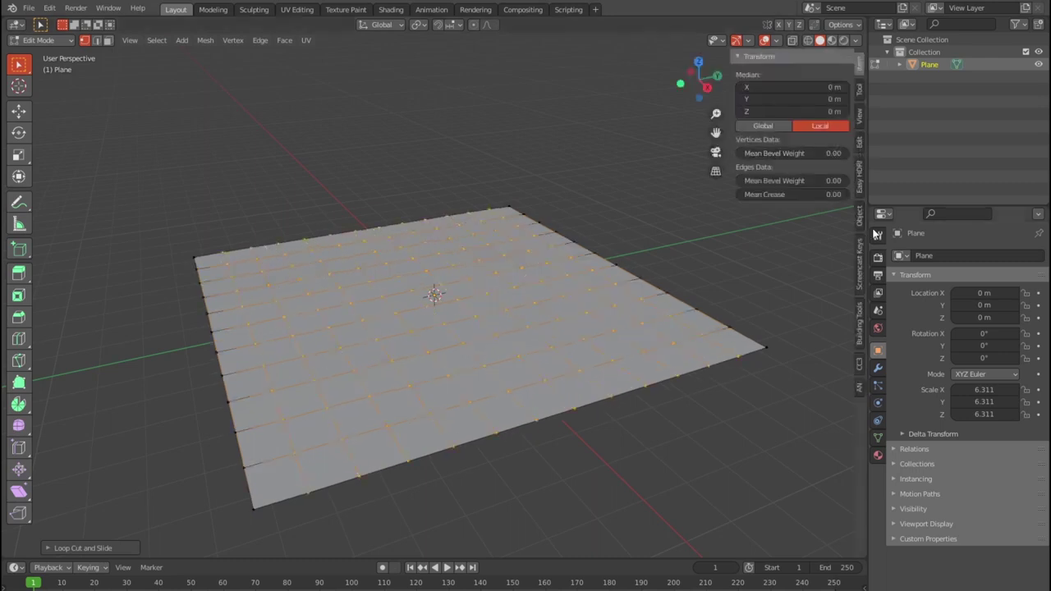
Step: Return the plane to Object Mode and apply its scale so every axis reads 1
{"action": "key", "text": "n"}
{"action": "key", "text": "Tab"}
{"action": "key", "text": "ctrl+a"}
{"action": "middle_click", "coordinate": [623, 386]}
{"action": "scroll", "scroll_direction": "down", "scroll_amount": 3}
{"action": "middle_click", "coordinate": [620, 375]}
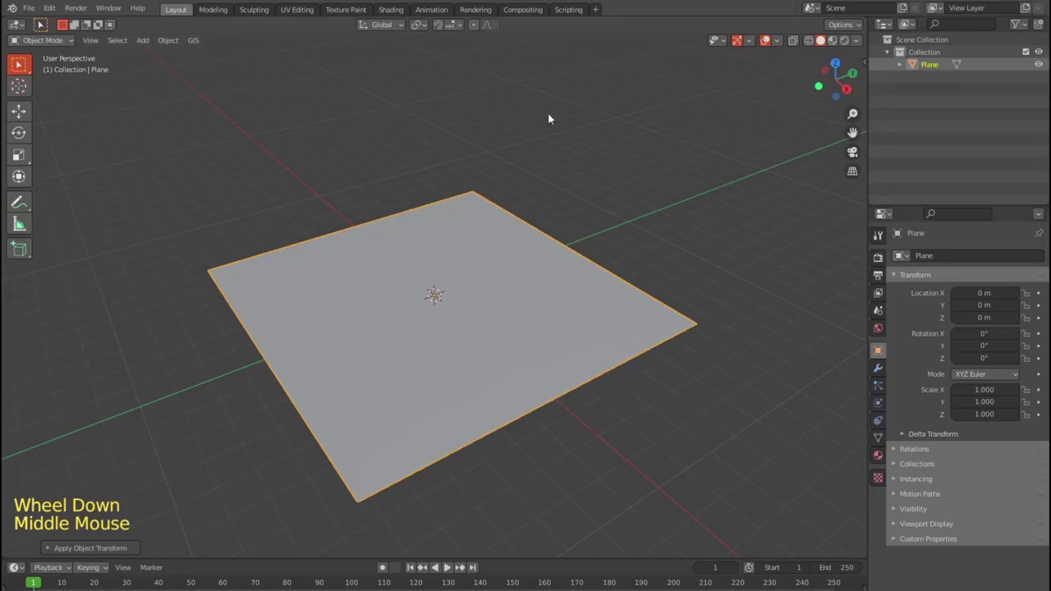
Step: Create a new material for the plane in the Shading workspace with a UV grid image texture
{"action": "left_click", "coordinate": [398, 9]}
{"action": "left_click", "coordinate": [528, 365]}
{"action": "key", "text": "F3"}
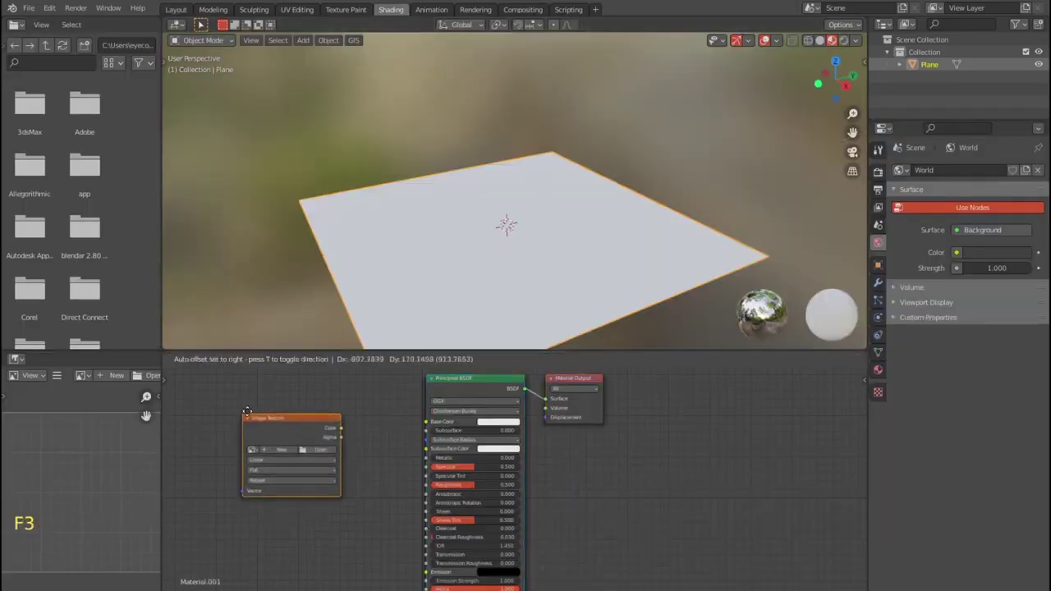
{"action": "left_click", "coordinate": [358, 418]}
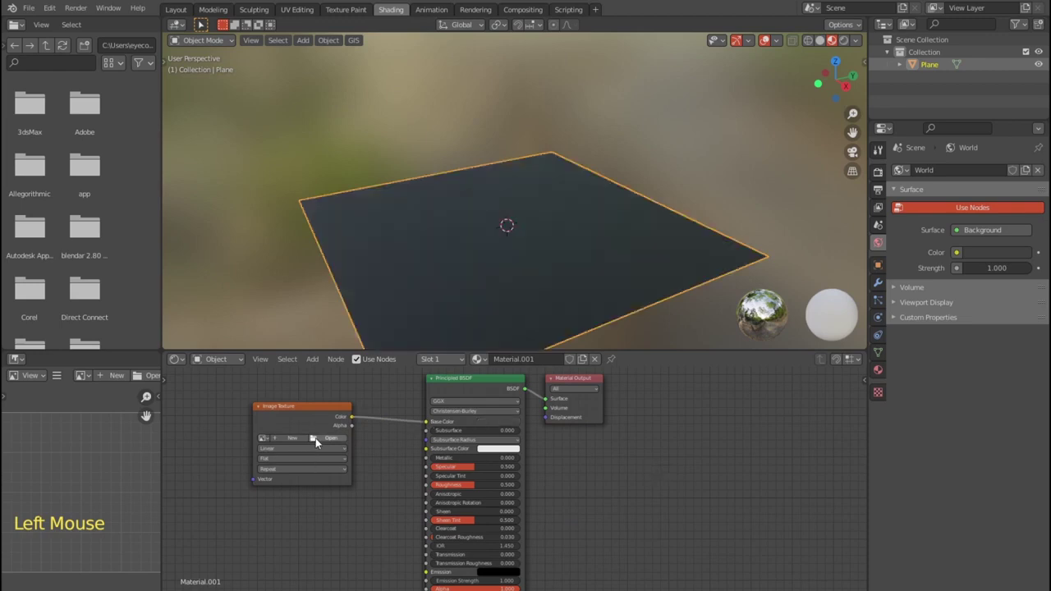
{"action": "left_click", "coordinate": [299, 441]}
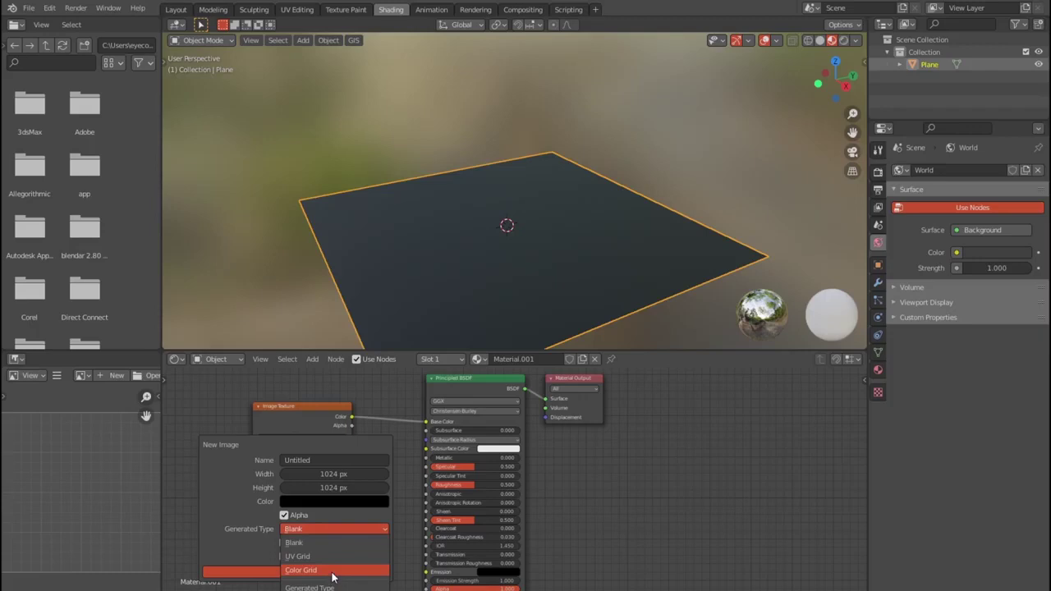
Step: Orbit around the plane to check the coloured test-grid texture on its surface
{"action": "scroll", "scroll_direction": "down", "scroll_amount": 3}
{"action": "middle_click", "coordinate": [722, 223]}
{"action": "scroll", "scroll_direction": "up", "scroll_amount": 3}
{"action": "scroll", "scroll_direction": "down", "scroll_amount": 3}
{"action": "middle_click", "coordinate": [525, 226]}
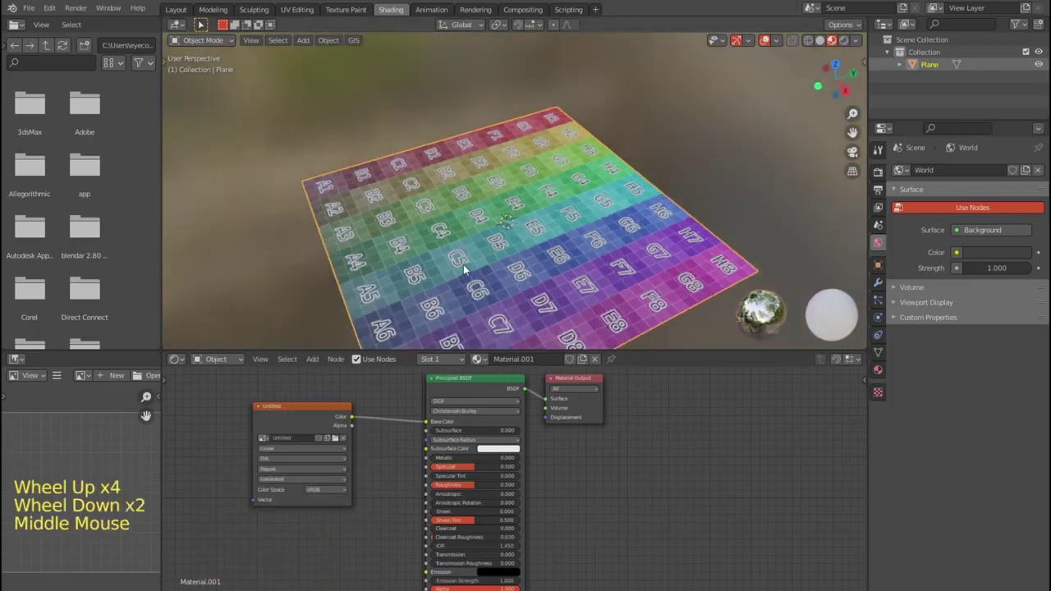
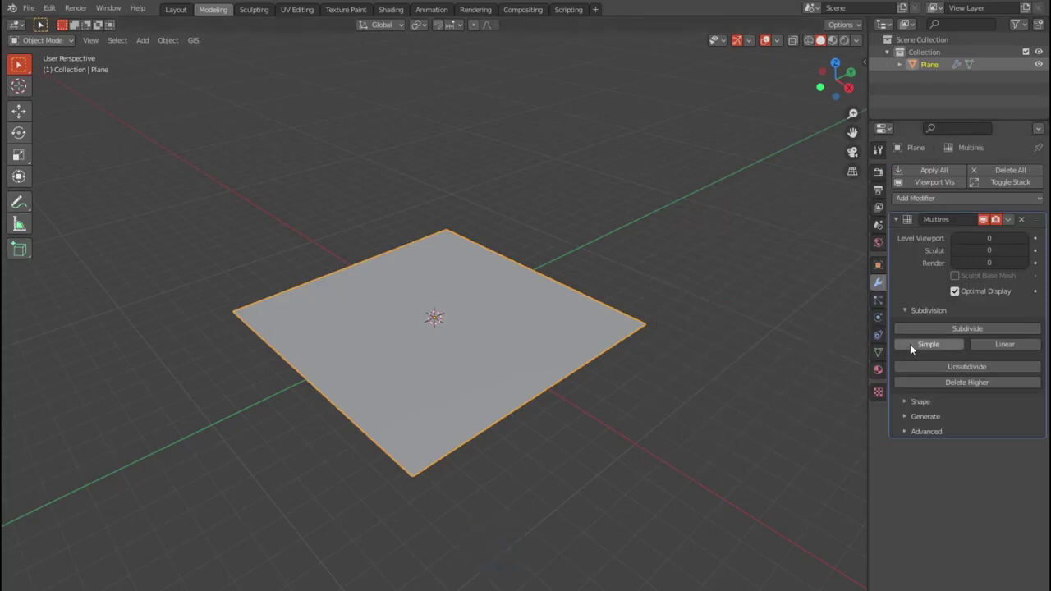
Step: Subdivide the plane's Multires modifier up to level 6
{"action": "left_click", "coordinate": [916, 346]}
{"action": "left_click", "coordinate": [915, 347]}
{"action": "left_click", "coordinate": [916, 347]}
{"action": "left_click", "coordinate": [916, 346]}
{"action": "double_click", "coordinate": [916, 346]}
{"action": "middle_click", "coordinate": [662, 331]}
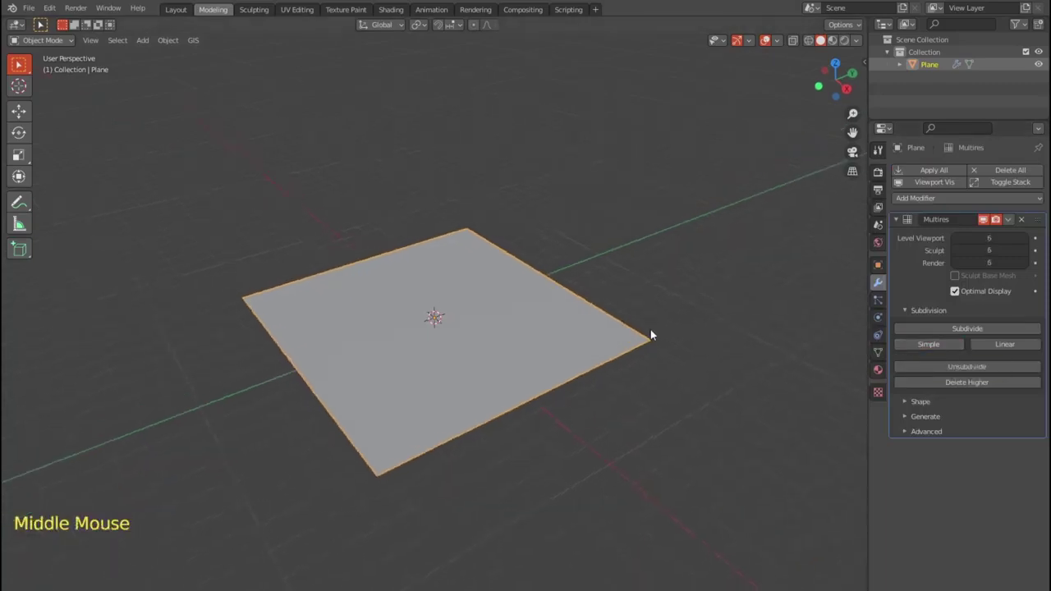
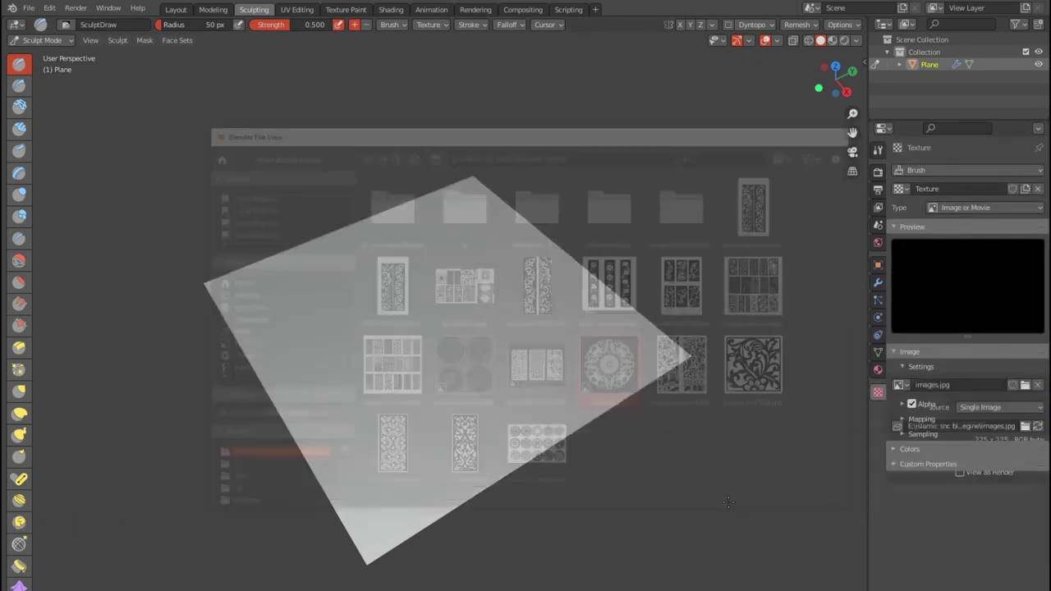
Step: Load the circular ornament image as the Draw brush's texture
{"action": "left_click", "coordinate": [879, 153]}
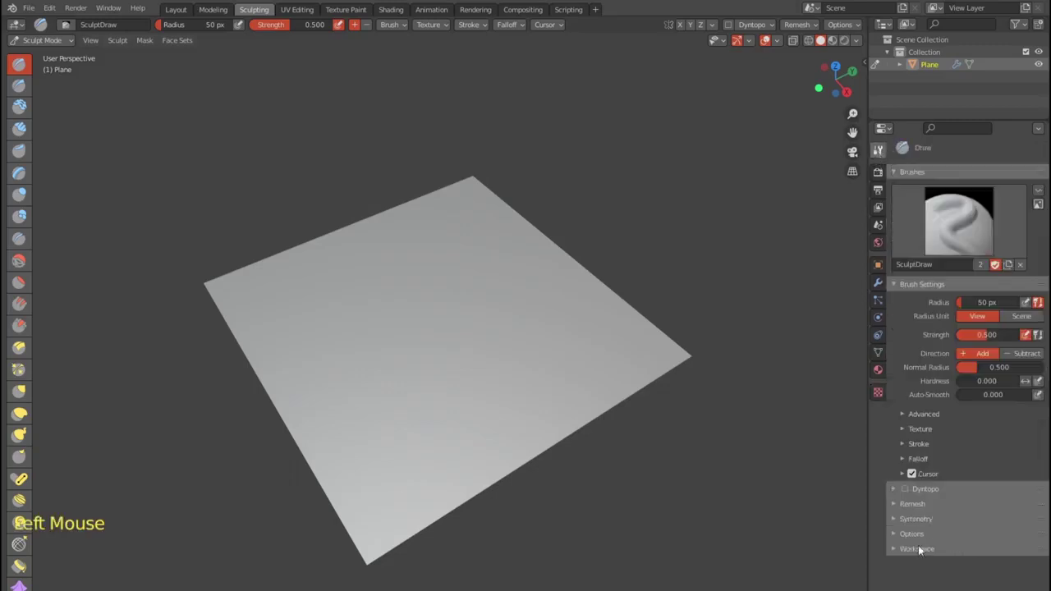
Step: Set the brush texture's Mapping to Stencil in Brush Settings
{"action": "double_click", "coordinate": [926, 413]}
{"action": "left_click", "coordinate": [923, 433]}
{"action": "scroll", "scroll_direction": "down", "scroll_amount": 3}
{"action": "left_click", "coordinate": [1003, 458]}
{"action": "scroll", "scroll_direction": "down", "scroll_amount": 3}
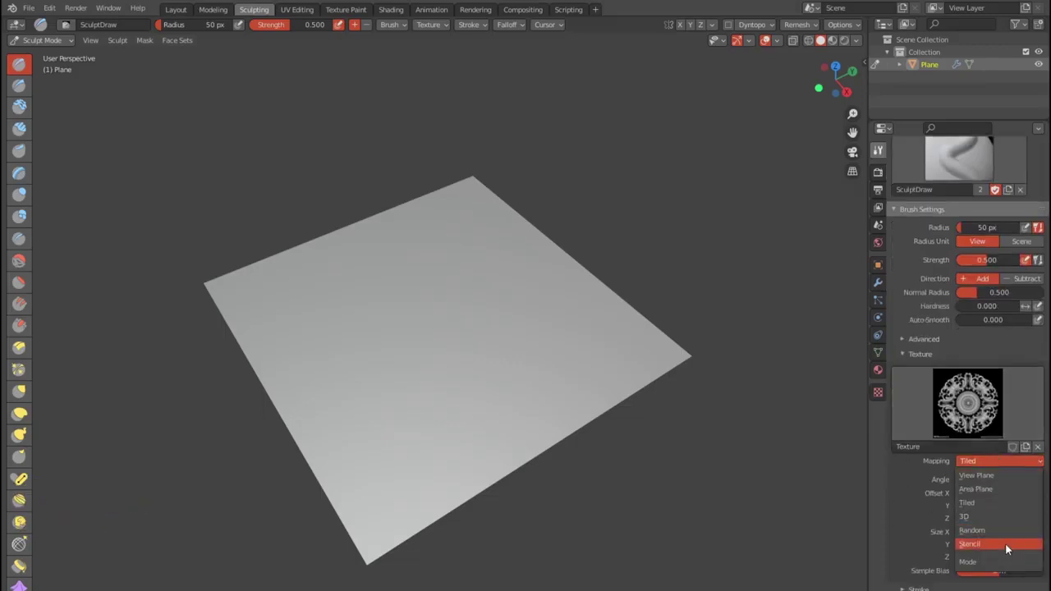
{"action": "scroll", "scroll_direction": "down", "scroll_amount": 3}
{"action": "left_click", "coordinate": [911, 494]}
Step: Expand the Stroke settings and bring up the Stroke Method choices
{"action": "left_click", "coordinate": [995, 405]}
{"action": "left_click", "coordinate": [1000, 413]}
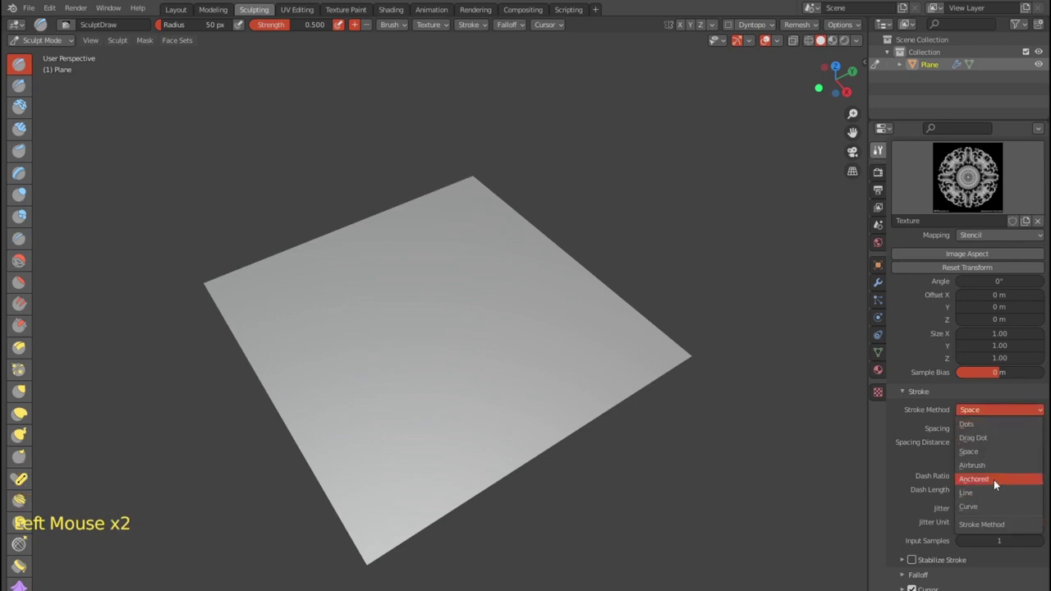
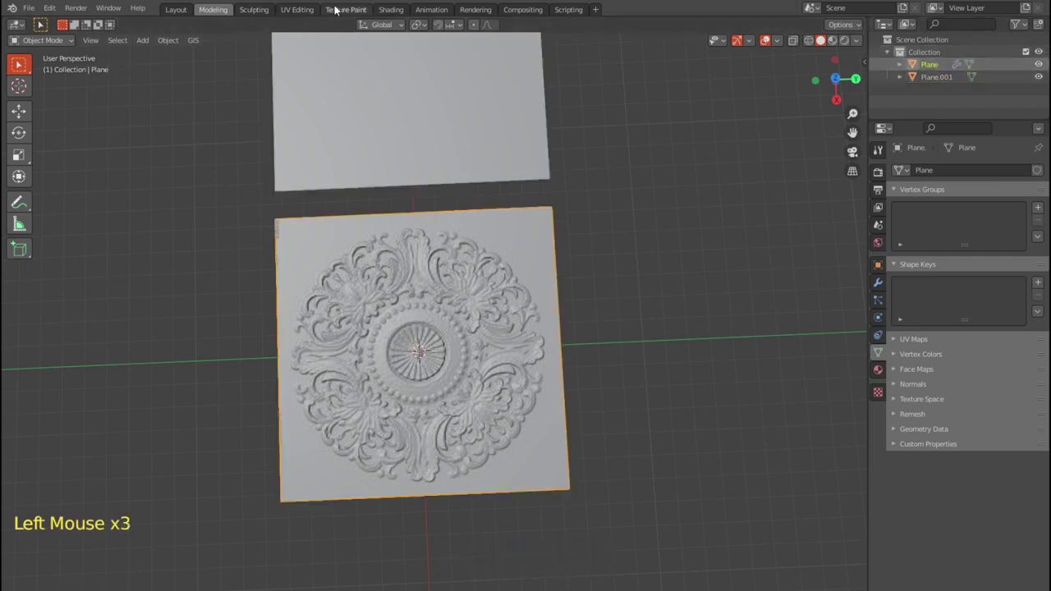
Step: In the Shading workspace replace the plane's texture node with the exported maps via Ctrl+Shift+T
{"action": "left_click", "coordinate": [383, 9]}
{"action": "left_click", "coordinate": [405, 12]}
{"action": "left_click", "coordinate": [333, 410]}
{"action": "key", "text": "Delete"}
{"action": "left_click", "coordinate": [457, 384]}
{"action": "scroll", "scroll_direction": "down", "scroll_amount": 3}
{"action": "key", "text": "ctrl+shift+t"}
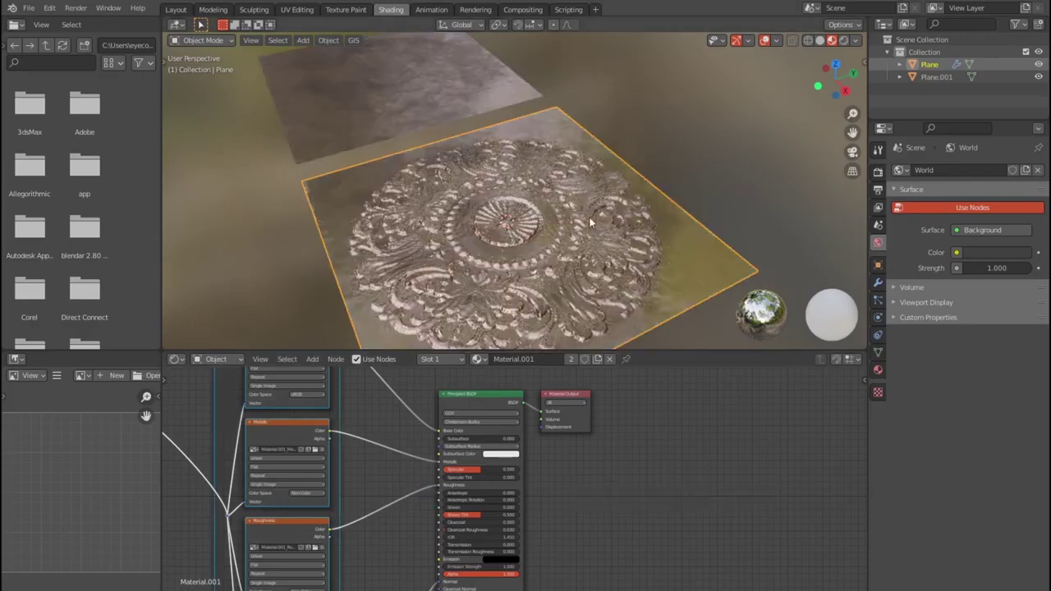
Step: Set viewport shading to MatCap lighting with Texture colour and Cavity enabled
{"action": "scroll", "scroll_direction": "up", "scroll_amount": 3}
{"action": "scroll", "scroll_direction": "down", "scroll_amount": 3}
{"action": "middle_click", "coordinate": [594, 223]}
{"action": "scroll", "scroll_direction": "up", "scroll_amount": 3}
{"action": "scroll", "scroll_direction": "down", "scroll_amount": 3}
{"action": "left_click", "coordinate": [861, 45]}
{"action": "scroll", "scroll_direction": "down", "scroll_amount": 3}
{"action": "left_click", "coordinate": [824, 39]}
{"action": "left_click", "coordinate": [859, 46]}
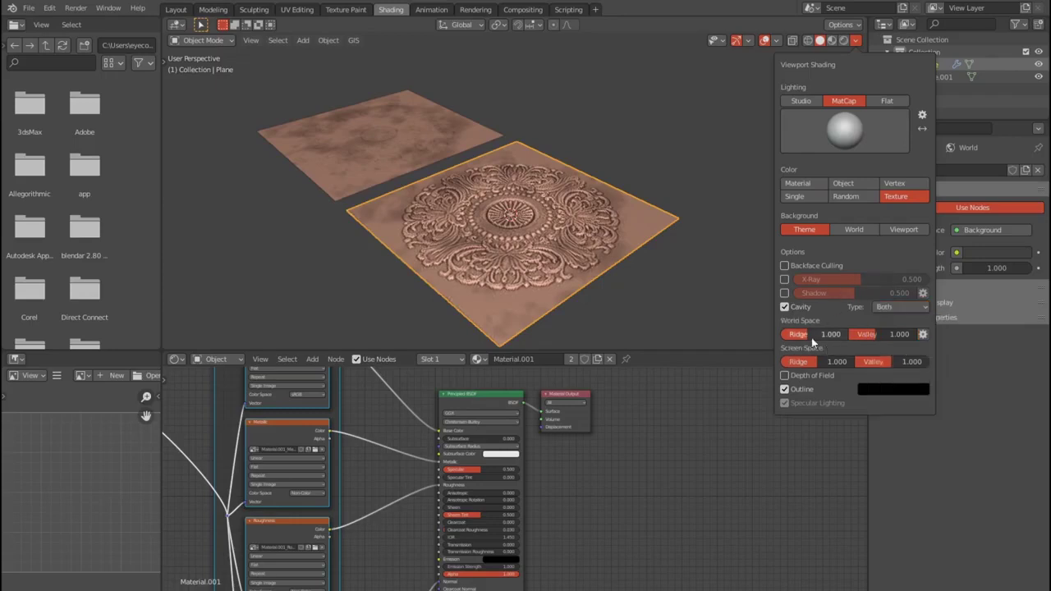
Step: Orbit the view toward a top-down angle over both planes
{"action": "middle_click", "coordinate": [663, 240]}
{"action": "scroll", "scroll_direction": "up", "scroll_amount": 3}
{"action": "scroll", "scroll_direction": "down", "scroll_amount": 3}
{"action": "scroll", "scroll_direction": "down", "scroll_amount": 3}
{"action": "middle_click", "coordinate": [622, 222]}
{"action": "scroll", "scroll_direction": "up", "scroll_amount": 3}
{"action": "scroll", "scroll_direction": "down", "scroll_amount": 3}
{"action": "scroll", "scroll_direction": "up", "scroll_amount": 3}
{"action": "scroll", "scroll_direction": "down", "scroll_amount": 3}
{"action": "middle_click", "coordinate": [634, 189]}
{"action": "scroll", "scroll_direction": "up", "scroll_amount": 3}
{"action": "middle_click", "coordinate": [597, 218]}
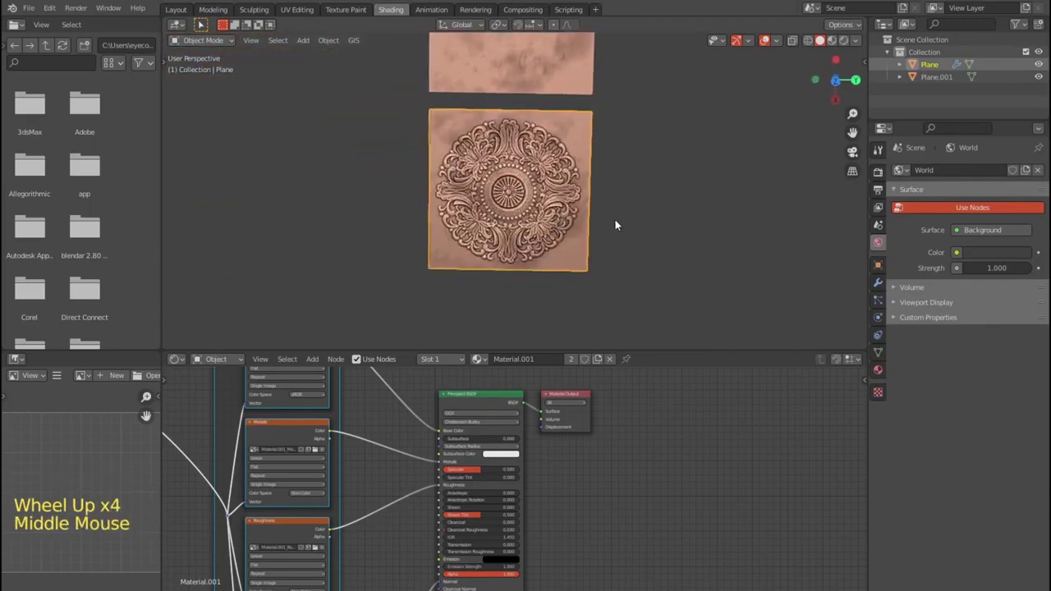
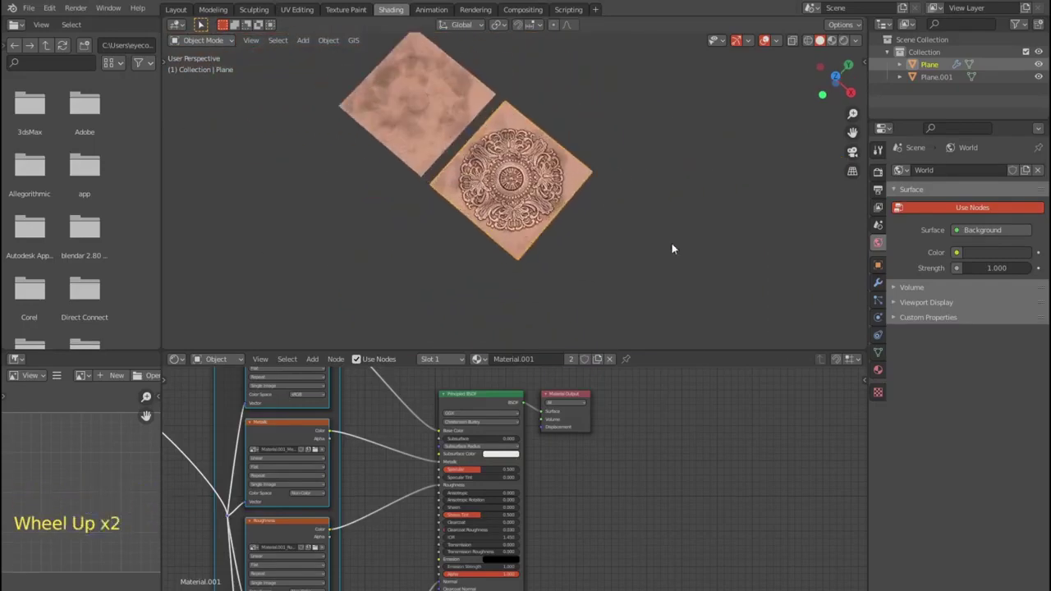
Step: Select the flat textured plane, adjust its Outliner visibility and enter Edit Mode on it
{"action": "left_click", "coordinate": [879, 288]}
{"action": "left_click", "coordinate": [395, 110]}
{"action": "left_click", "coordinate": [754, 186]}
{"action": "left_click", "coordinate": [926, 81]}
{"action": "middle_click", "coordinate": [589, 126]}
{"action": "scroll", "scroll_direction": "up", "scroll_amount": 3}
{"action": "middle_click", "coordinate": [514, 230]}
{"action": "scroll", "scroll_direction": "down", "scroll_amount": 3}
{"action": "key", "text": "Tab"}
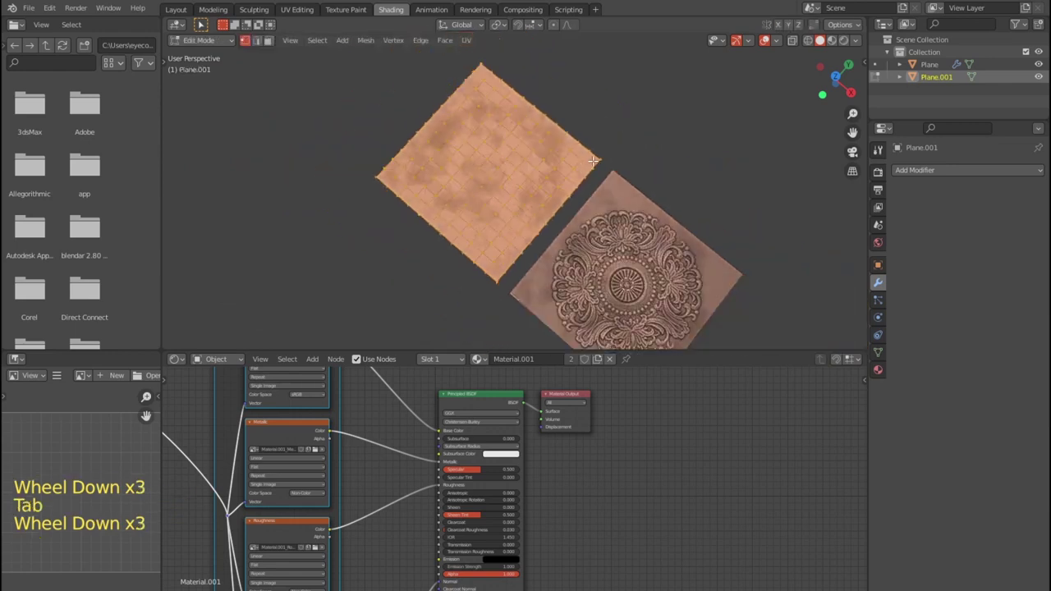
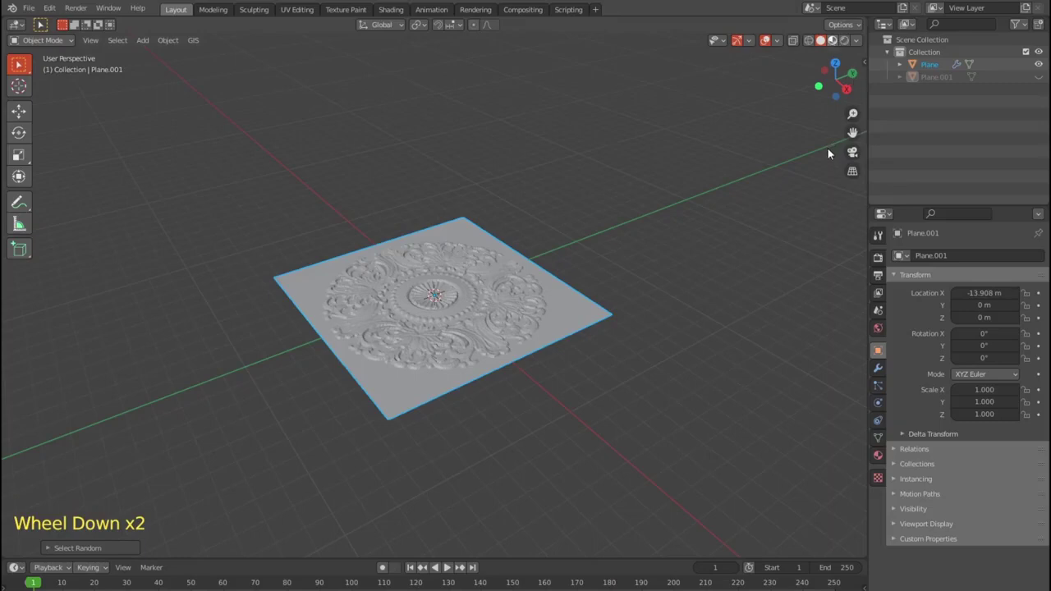
Step: Strengthen the cavity shading to Ridge/Valley 2.0 with textured MatCap on the relief plane
{"action": "middle_click", "coordinate": [627, 255]}
{"action": "left_click", "coordinate": [823, 45]}
{"action": "left_click", "coordinate": [859, 42]}
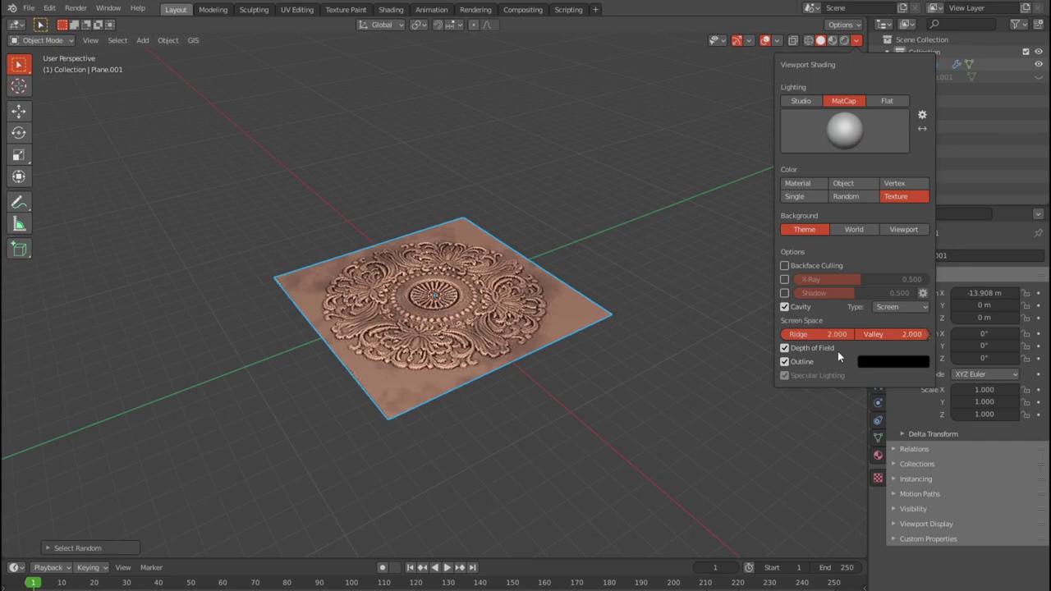
{"action": "middle_click", "coordinate": [548, 228]}
{"action": "scroll", "scroll_direction": "up", "scroll_amount": 3}
{"action": "scroll", "scroll_direction": "down", "scroll_amount": 3}
{"action": "middle_click", "coordinate": [546, 255]}
{"action": "scroll", "scroll_direction": "up", "scroll_amount": 3}
{"action": "middle_click", "coordinate": [550, 219]}
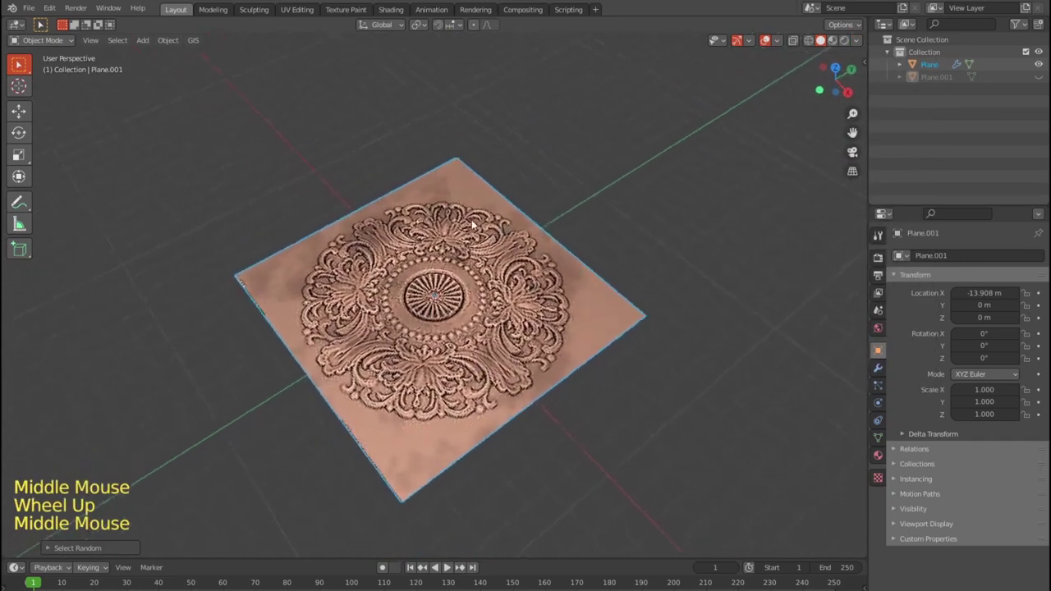
Step: Look straight down at the relief plane in top orthographic view with Numpad 7
{"action": "key", "text": "KP_7"}
{"action": "scroll", "scroll_direction": "down", "scroll_amount": 3}
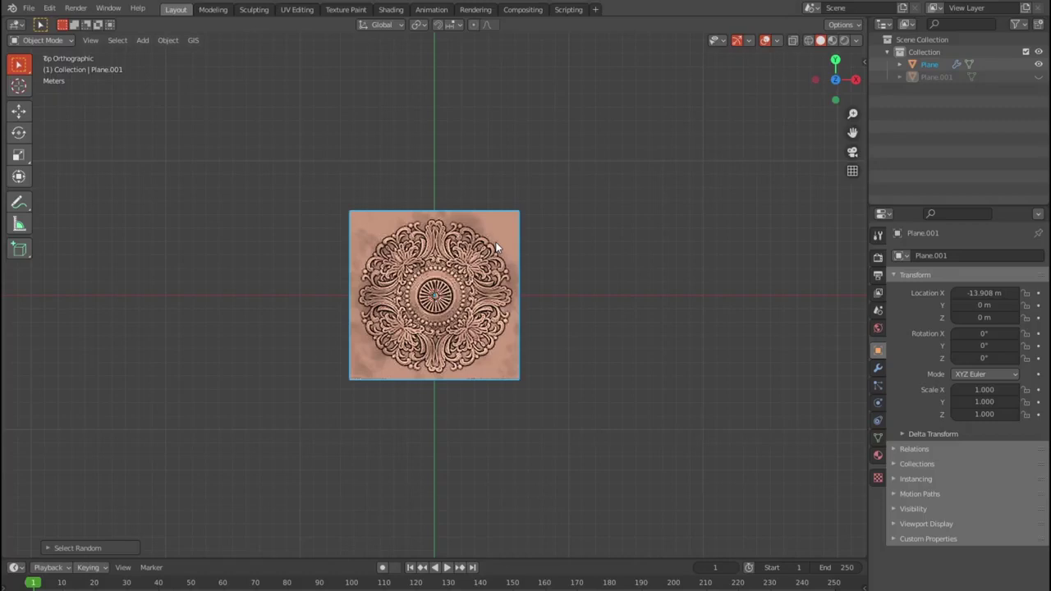
{"action": "scroll", "scroll_direction": "up", "scroll_amount": 3}
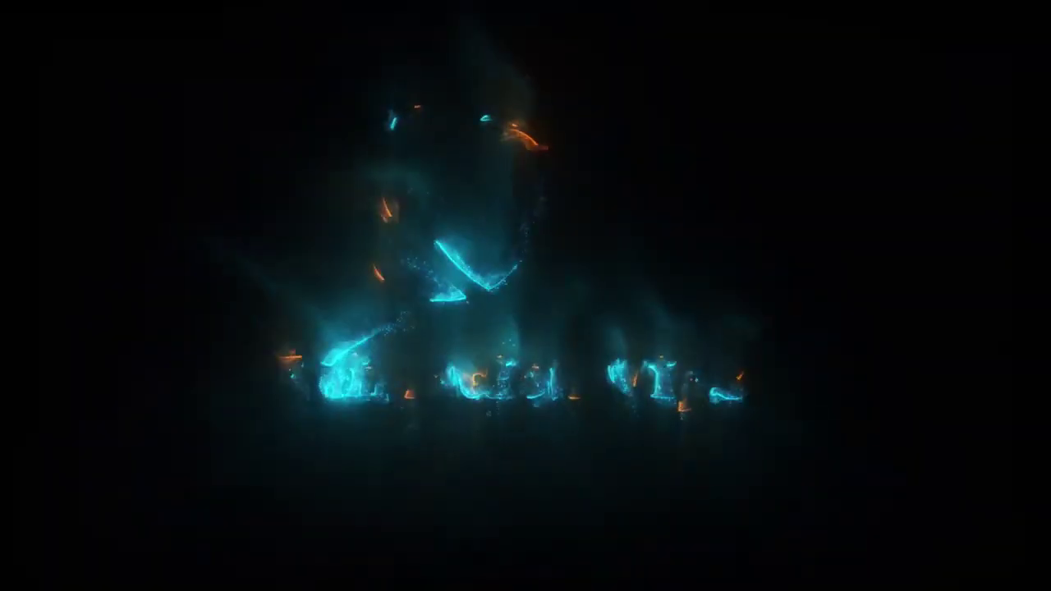